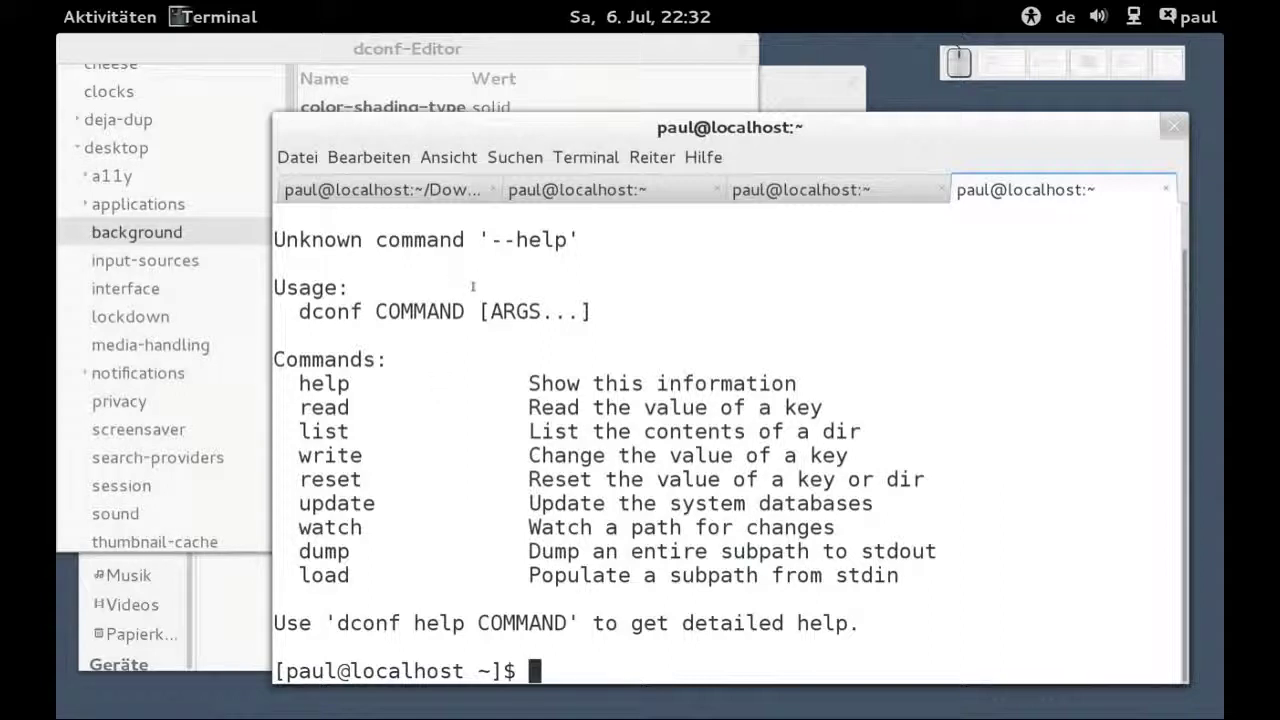
# - Bring dconf-Editor forward to inspect the org.gnome.desktop.background secondary-color key
pyautogui.click(550, 45)
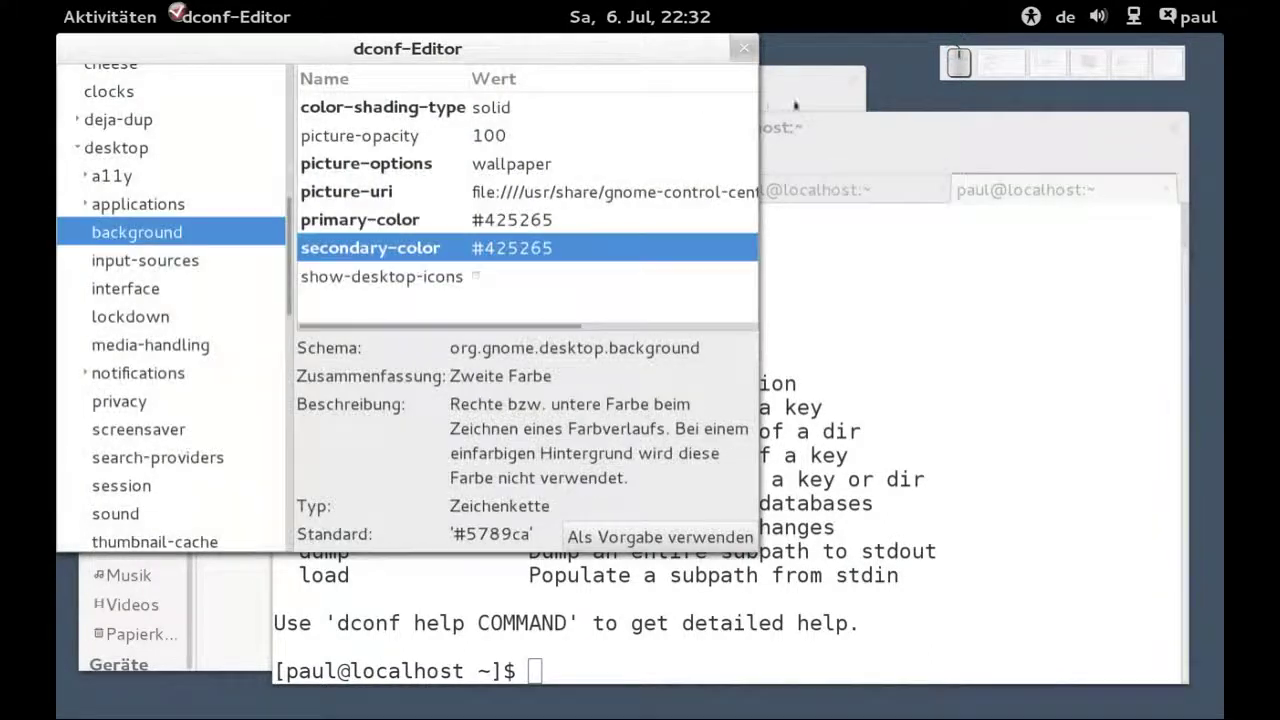
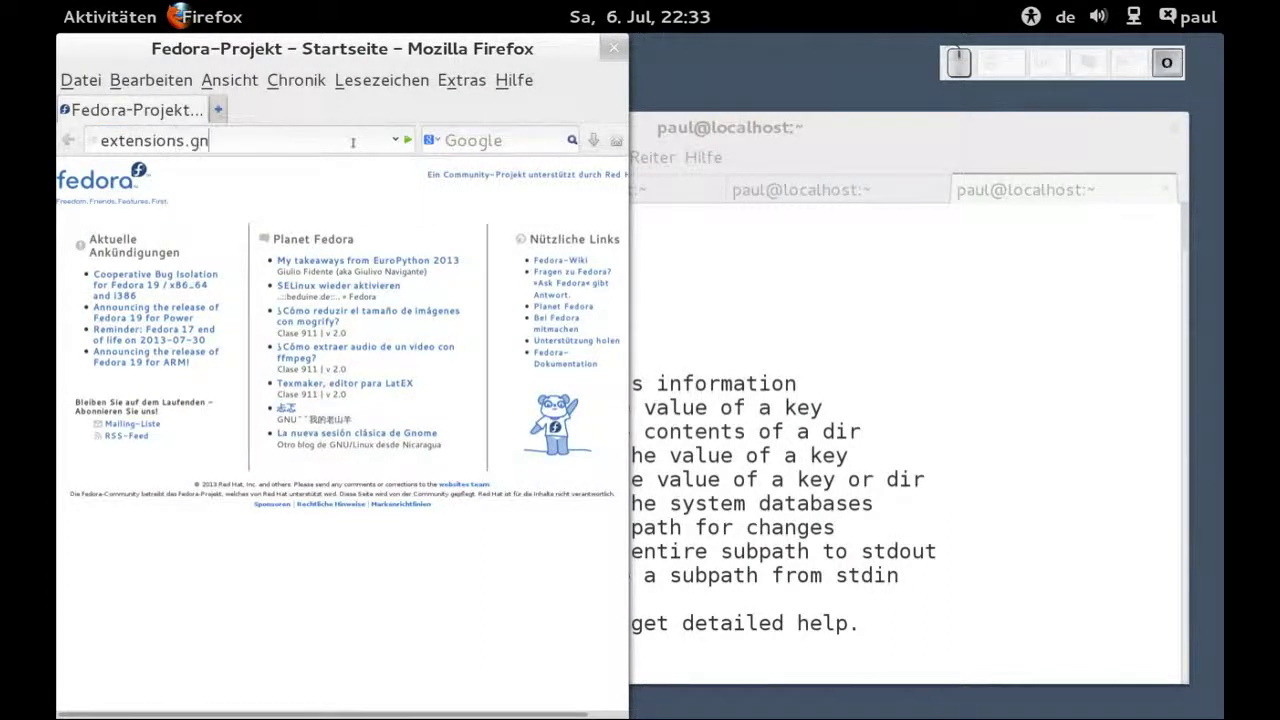
# - Enter extensions.gnome.org in the address bar, correcting a typo, and load the site
pyautogui.press('r')
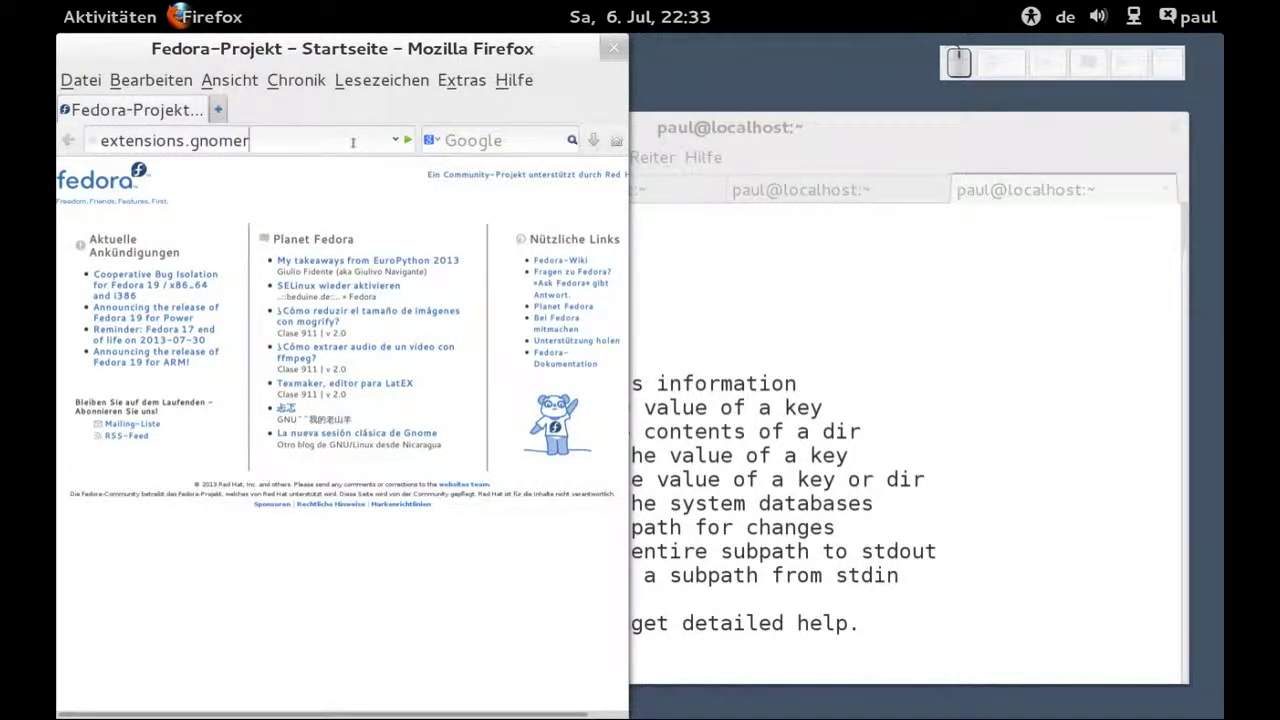
pyautogui.press('BackSpace')
pyautogui.press('g')
pyautogui.press('Return')
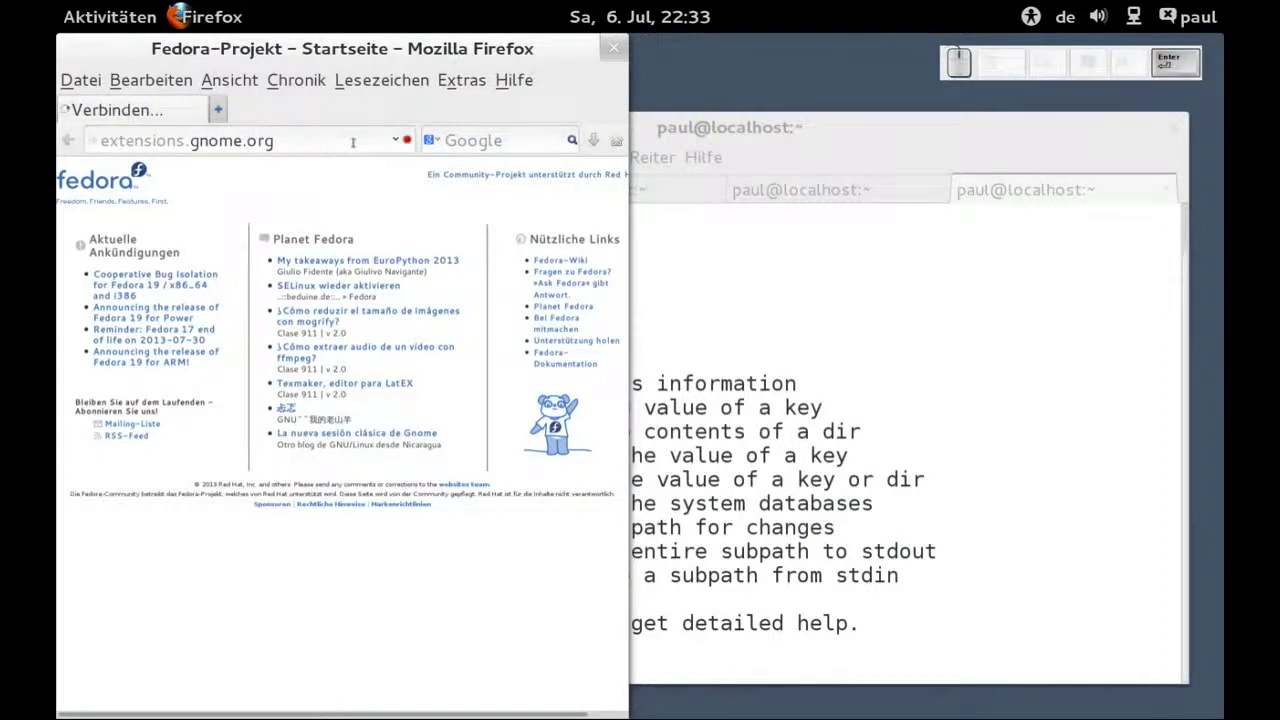